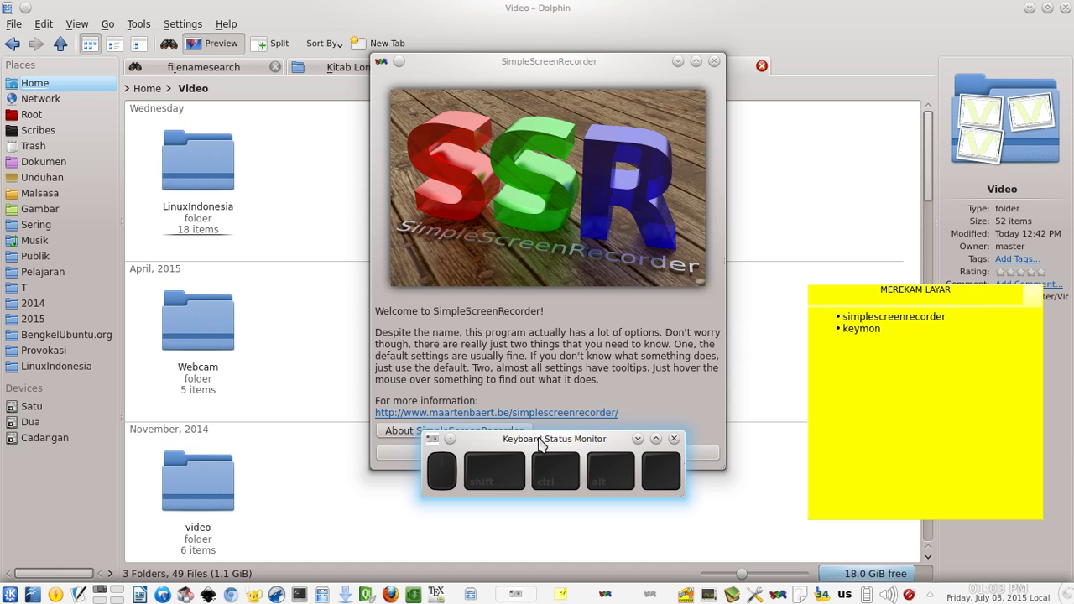
# Step: Read through the welcome page introduction, scrolling the text up and down
pyautogui.press('space')
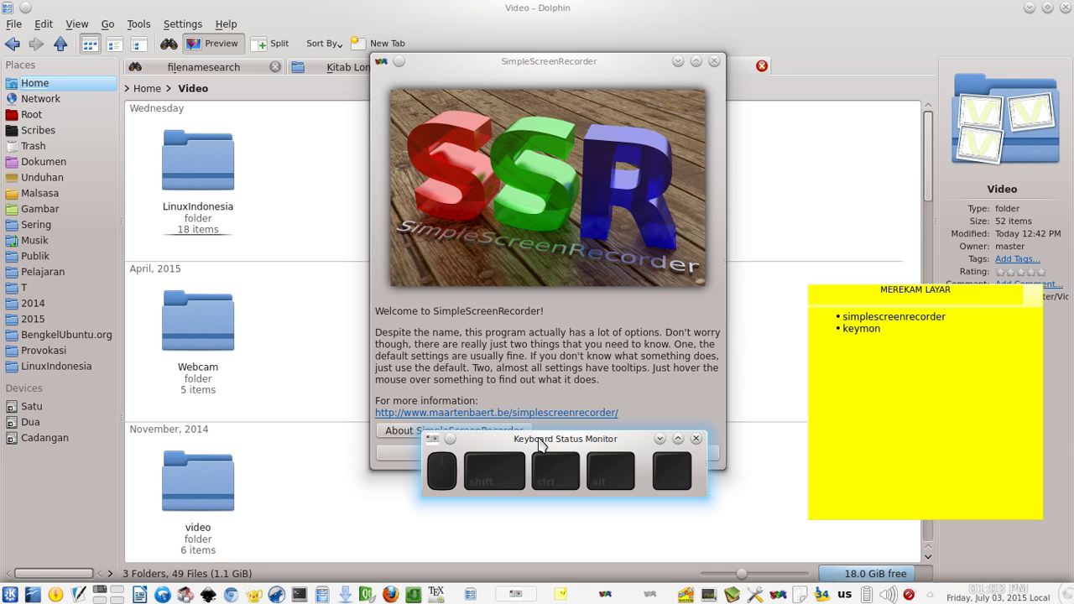
pyautogui.press('Caps_Lock')
pyautogui.press('Tab')
pyautogui.press('Escape')
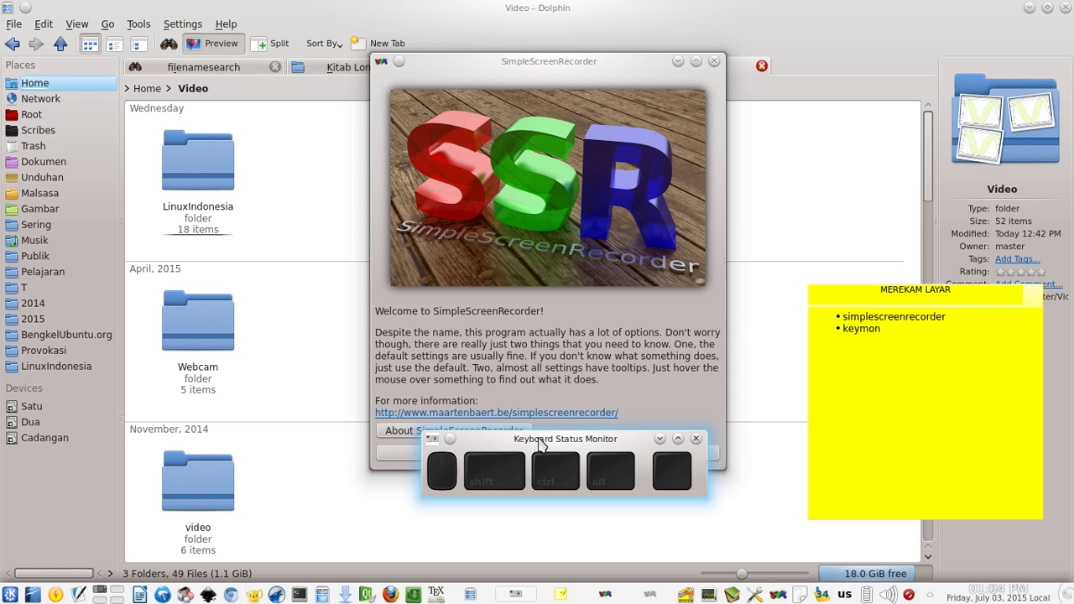
pyautogui.scroll(3)
pyautogui.scroll(-3)
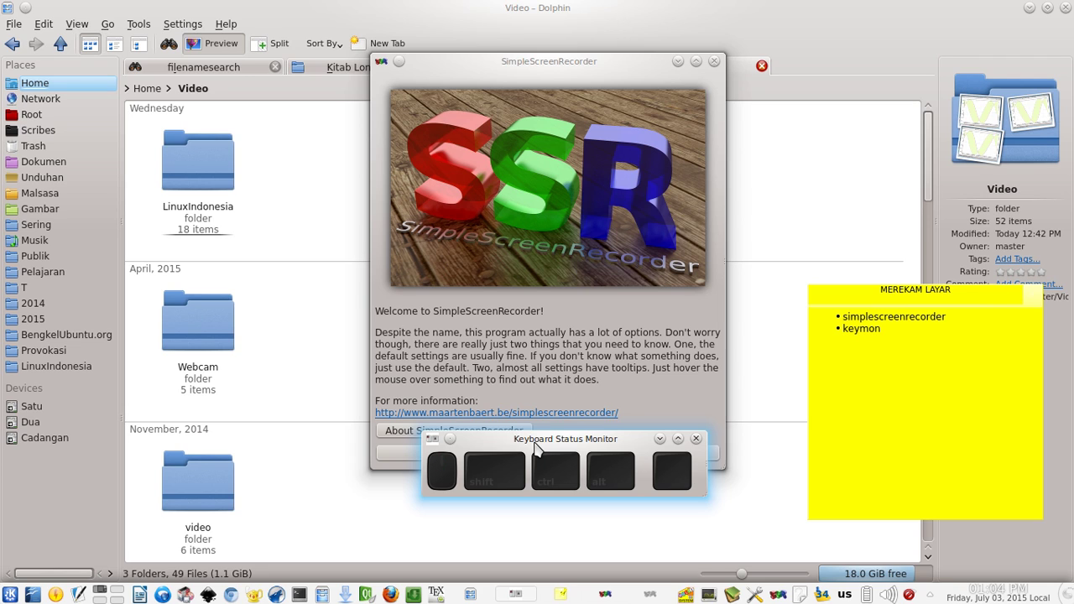
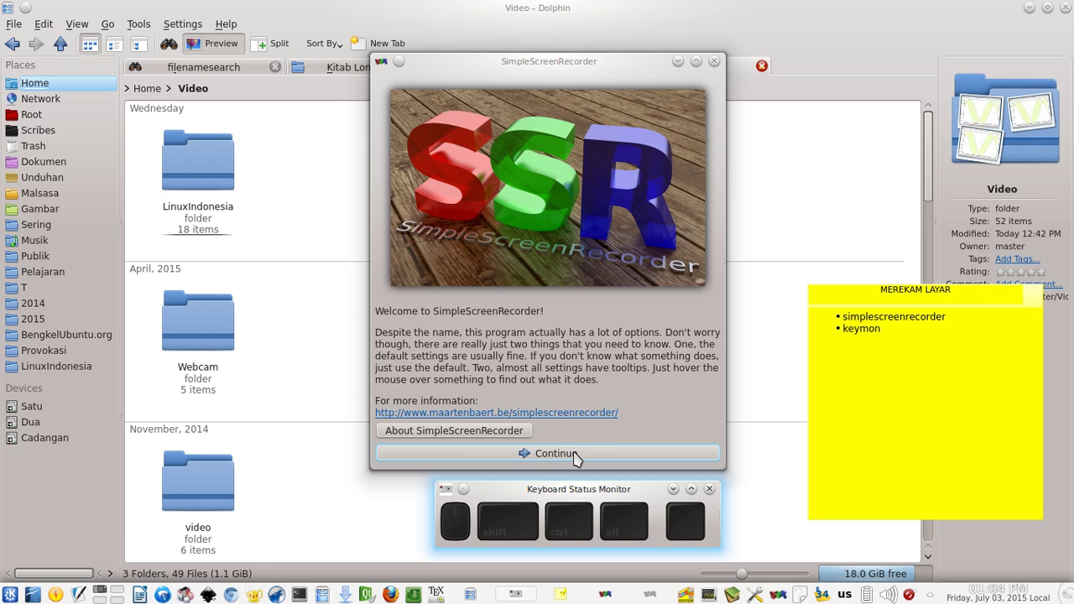
pyautogui.click(579, 454)
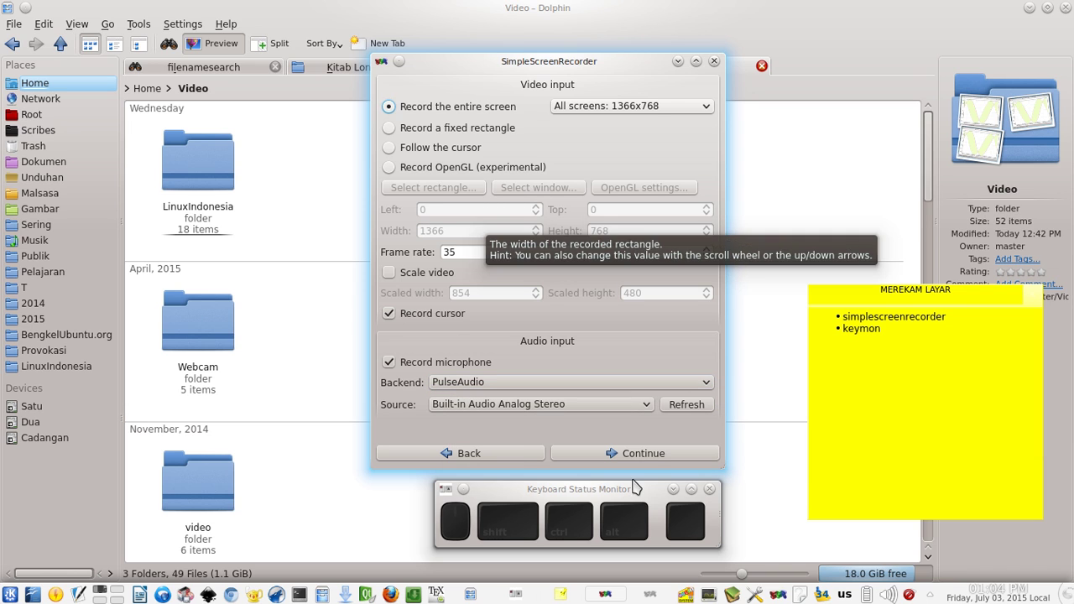
# Step: Change the Save as file name from videoku32.mp4 to videoku33.mp4
pyautogui.click(653, 451)
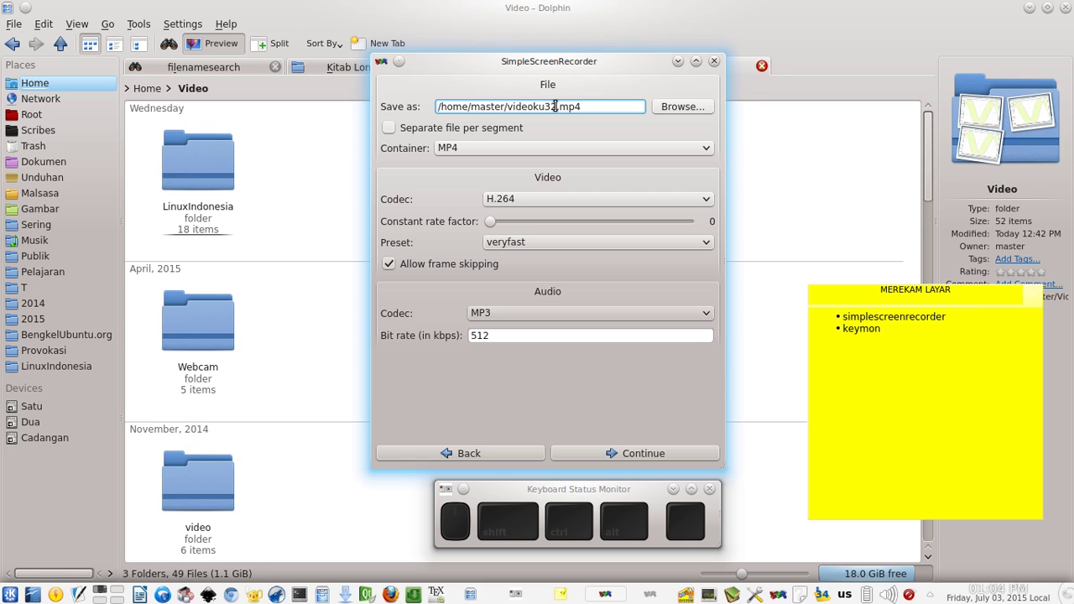
pyautogui.click(553, 99)
pyautogui.press('Delete')
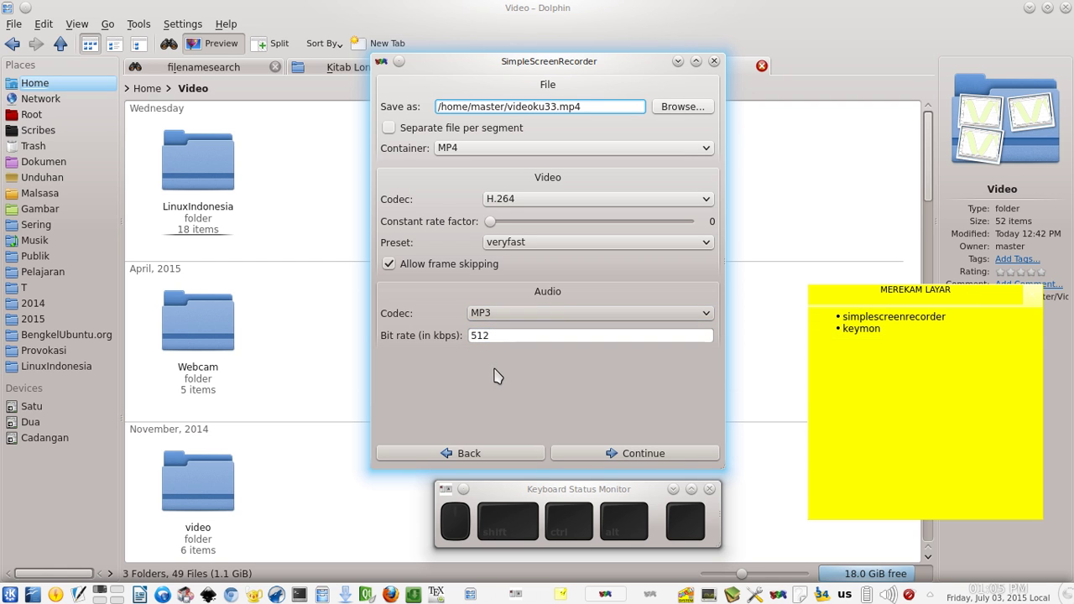
# Step: Record the screen for about seven seconds and save it as videoku33.mp4
pyautogui.click(601, 450)
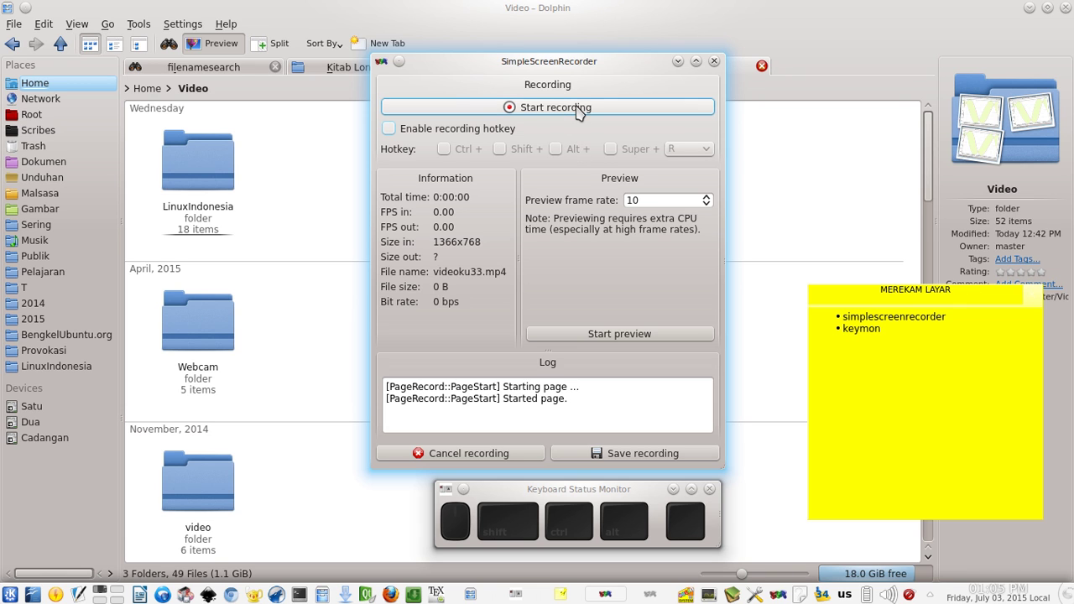
pyautogui.click(580, 110)
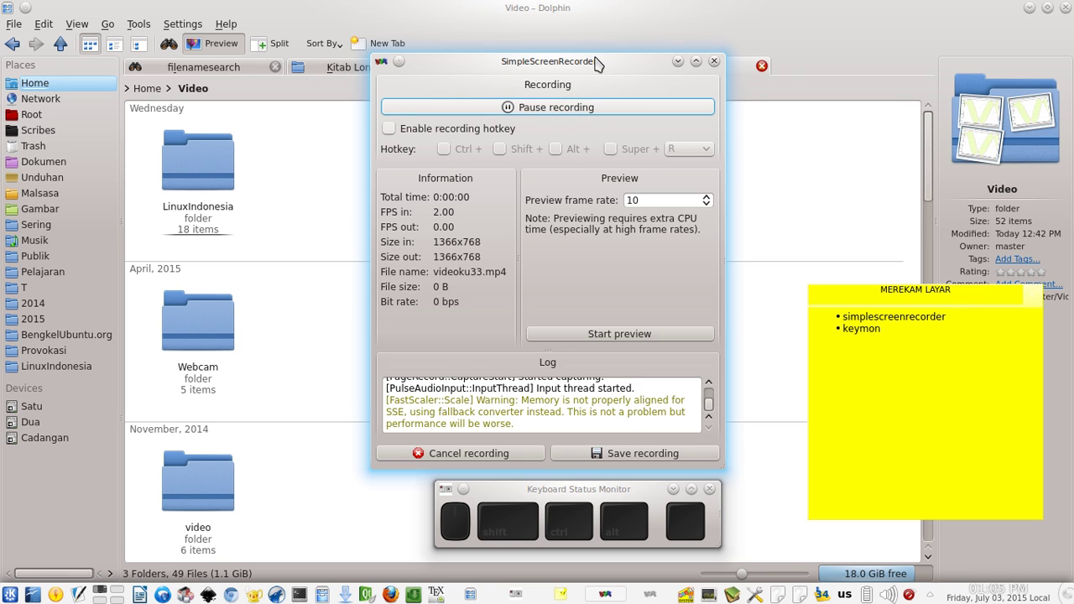
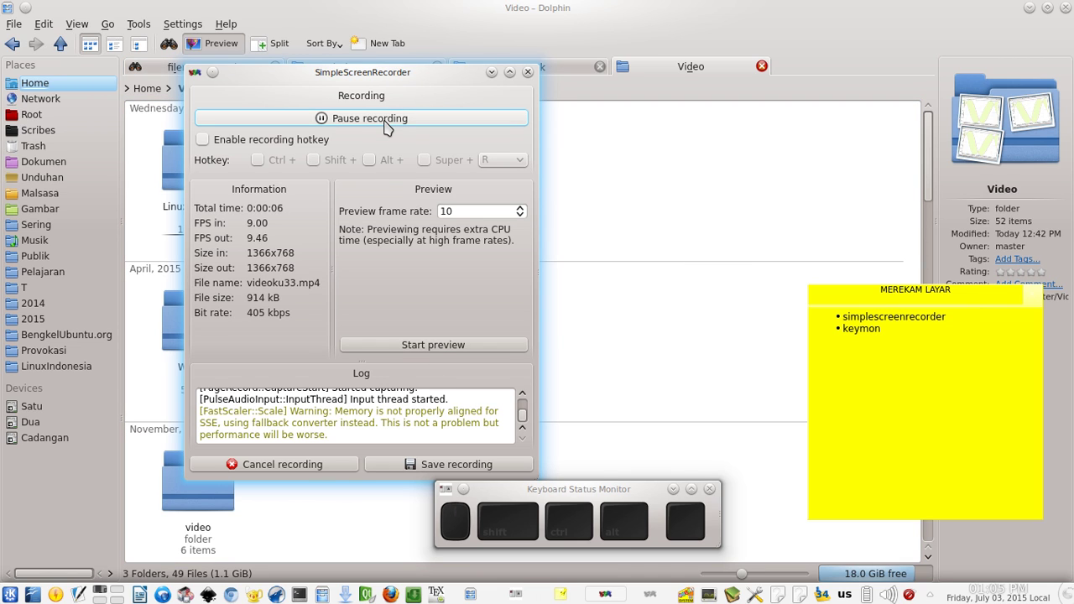
pyautogui.click(384, 130)
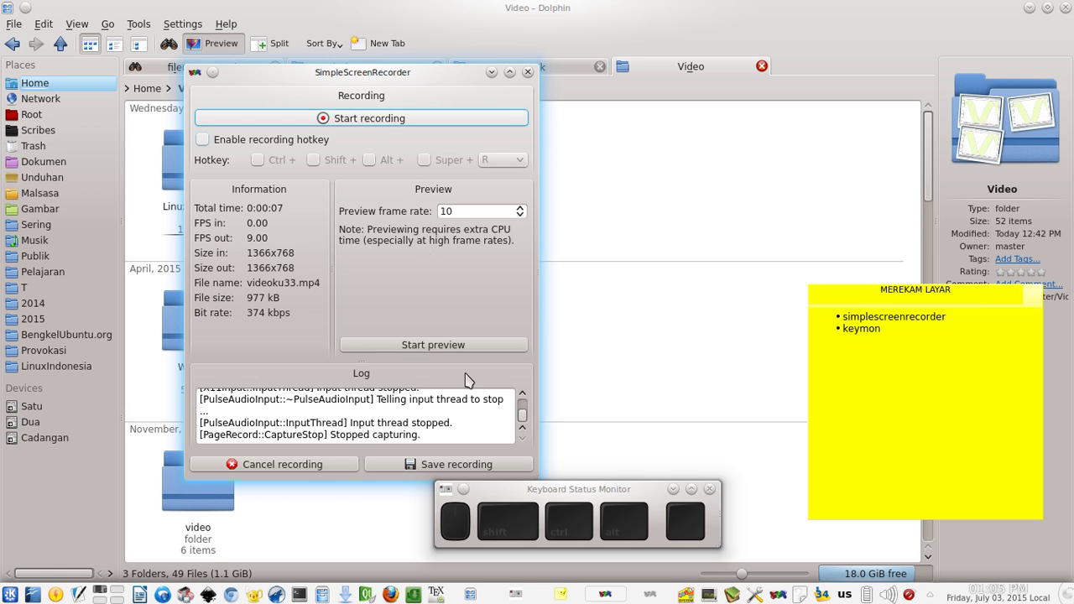
pyautogui.click(436, 465)
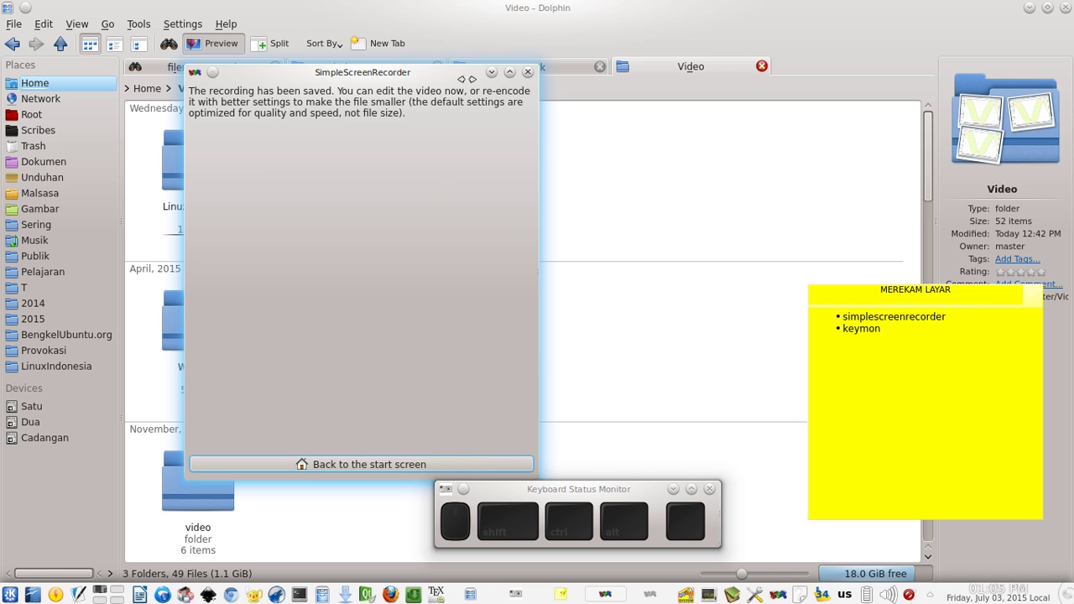
# Step: Close the recorder window and return Dolphin to the Home folder
pyautogui.click(526, 75)
pyautogui.scroll(3)
pyautogui.scroll(3)
pyautogui.click(147, 90)
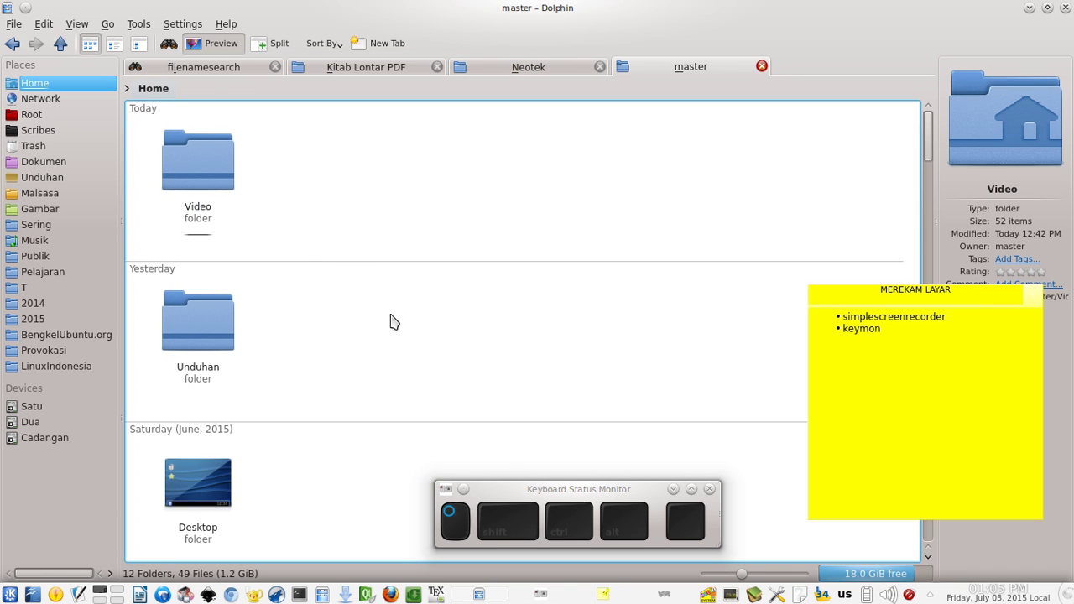
# Step: Locate videoku33.mp4 among today's videos and select a recording in the list
pyautogui.scroll(-3)
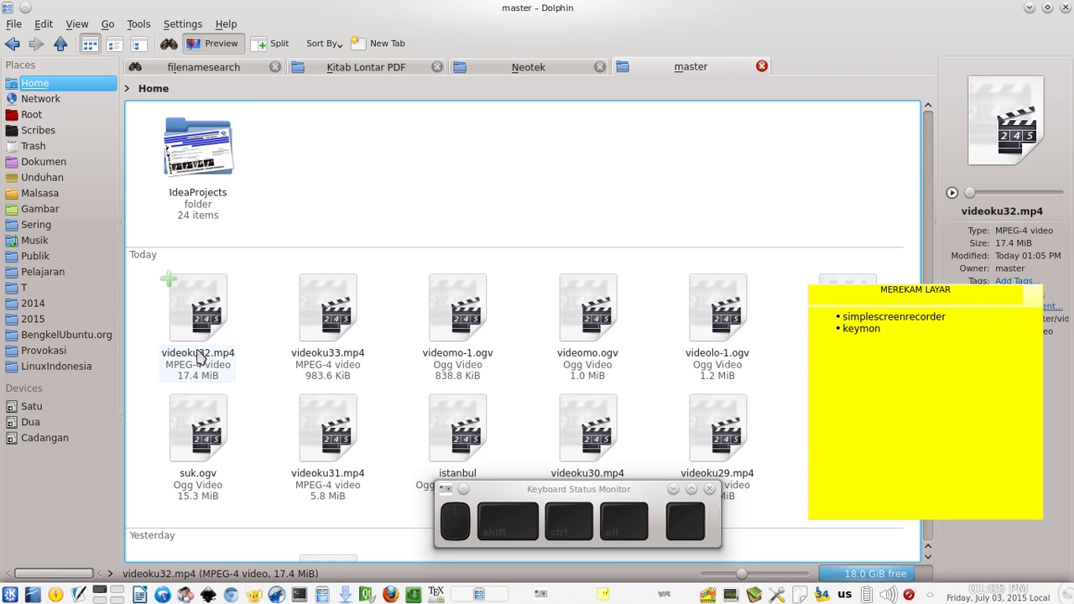
pyautogui.click(203, 351)
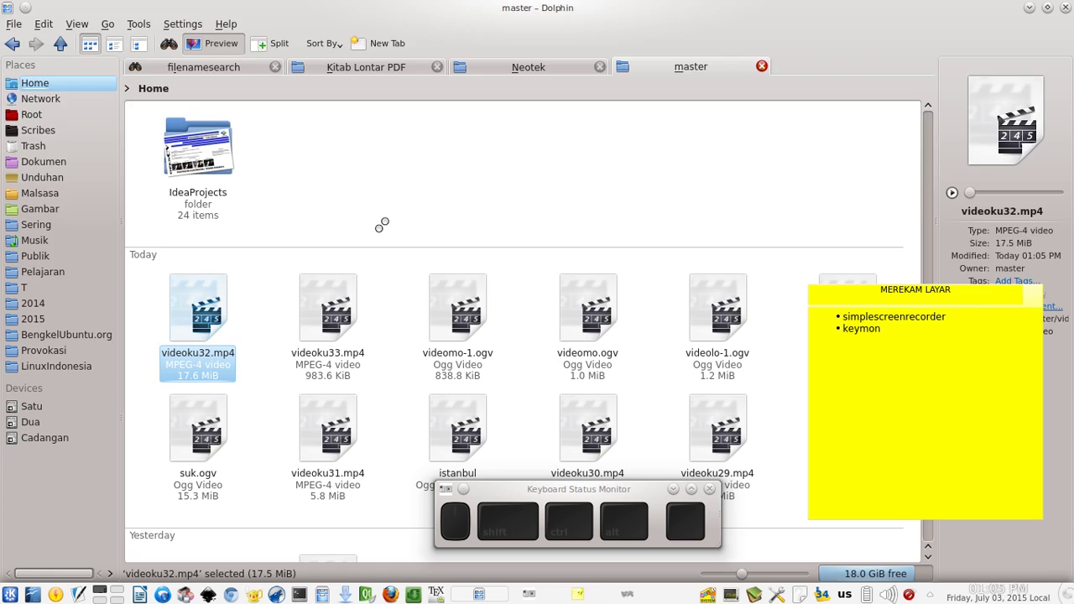
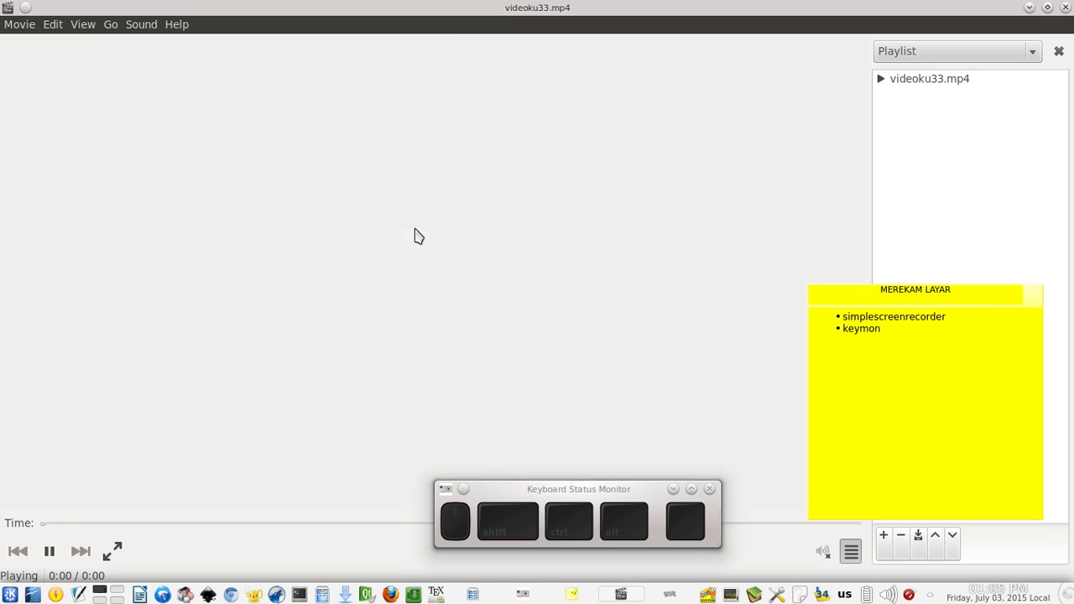
pyautogui.click(420, 244)
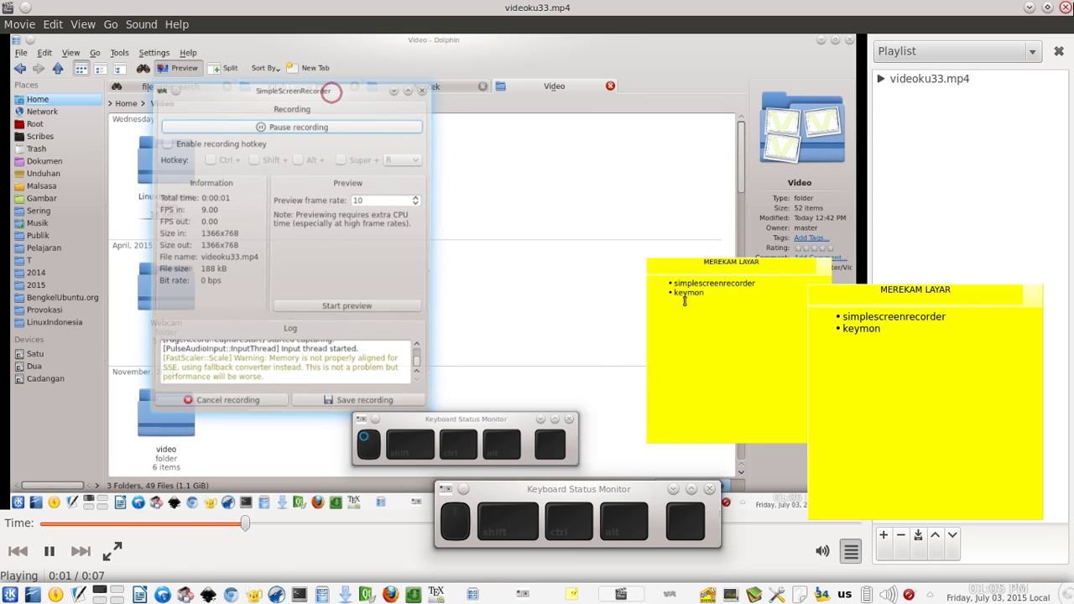